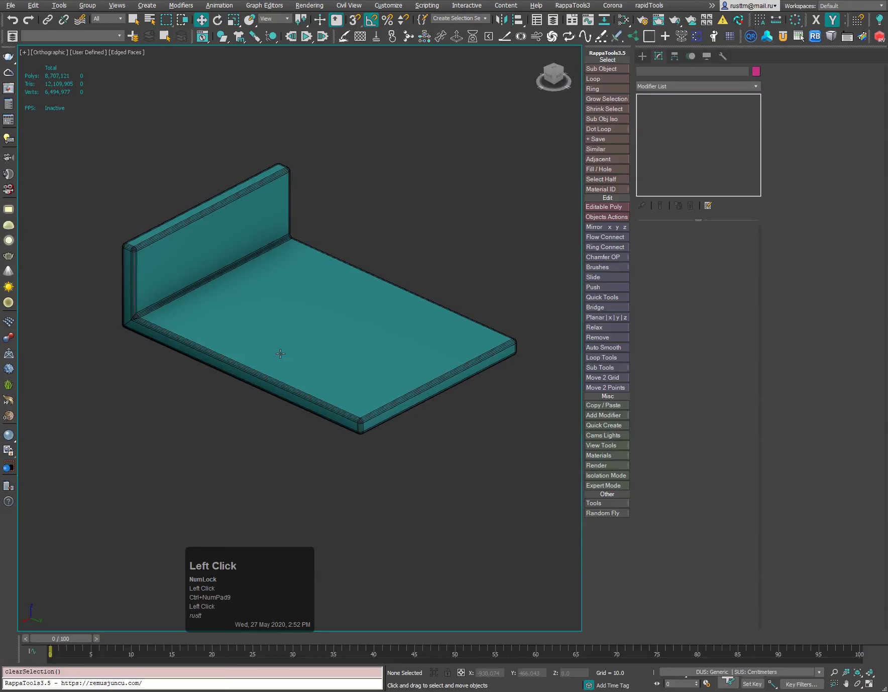
- Select the L-shaped panel, showing its Chamfer/Shell/Edit Poly stack, and bring up the Customize menu
{"action": "middle_click", "coordinate": [292, 347]}
{"action": "left_click", "coordinate": [303, 335]}
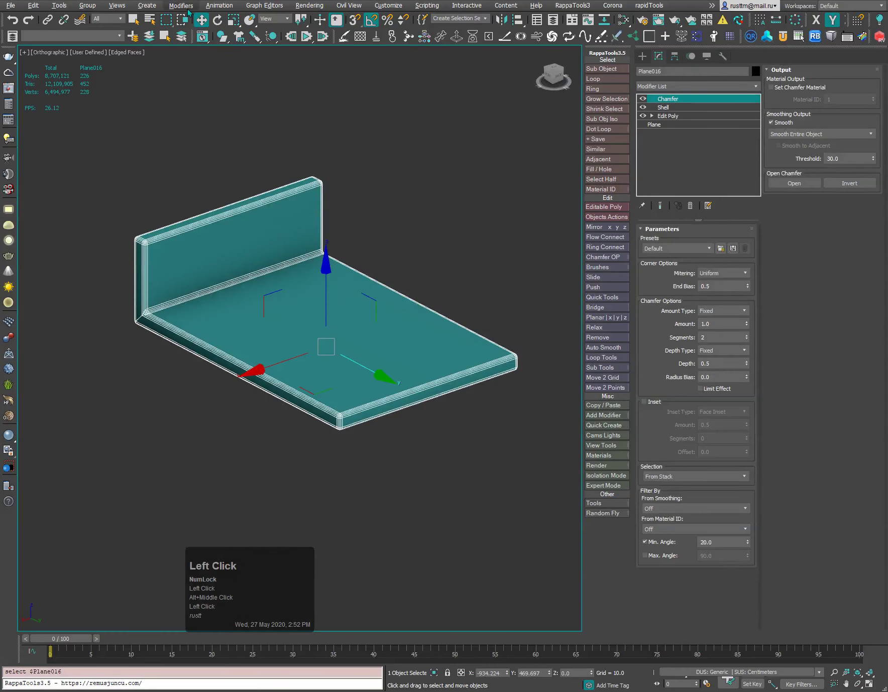
{"action": "left_click", "coordinate": [191, 8]}
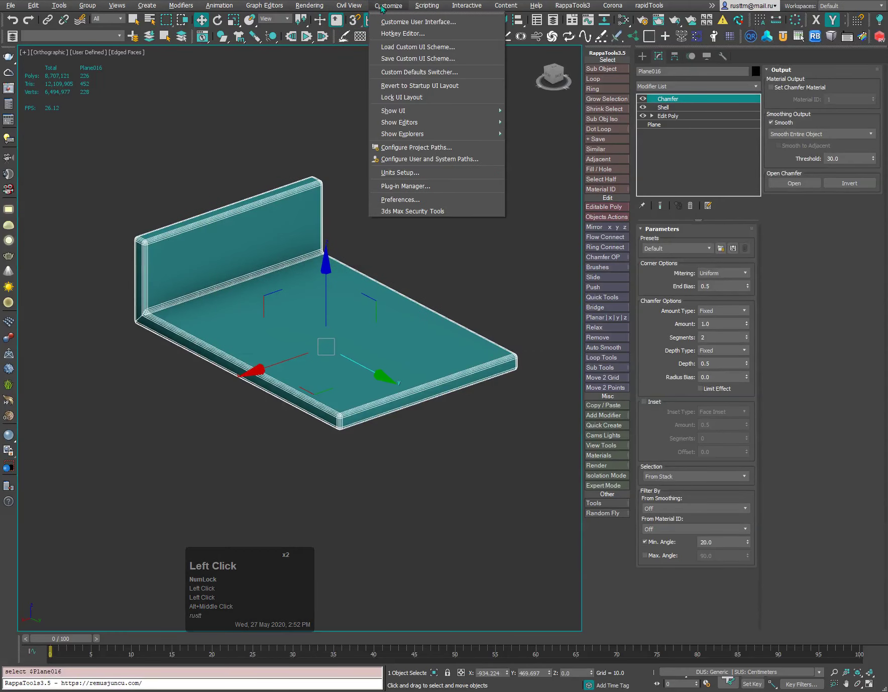
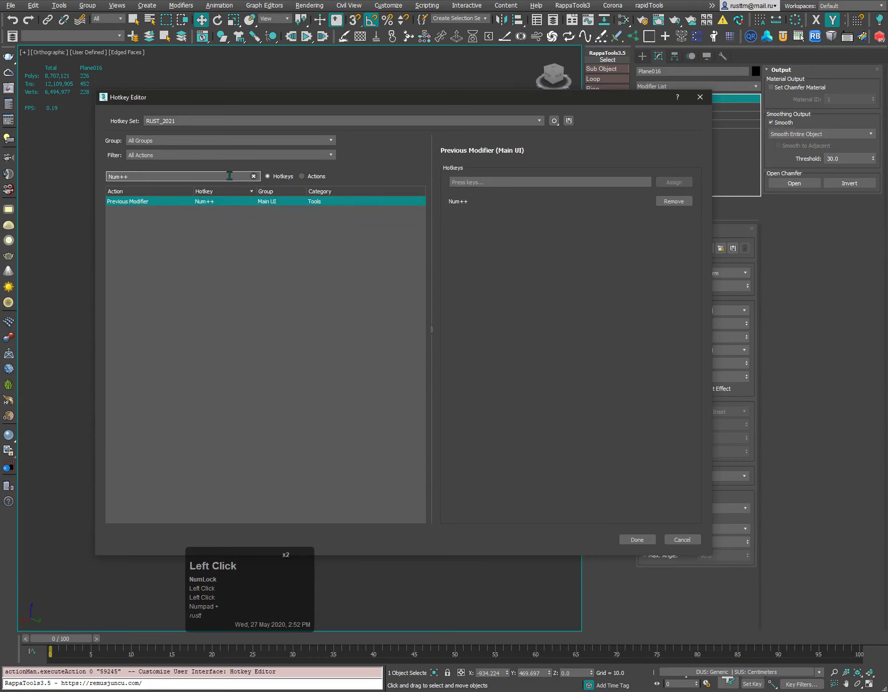
- Confirm Num+ runs Previous Modifier and Num- runs Next Modifier, then step down to the Edit Poly level
{"action": "key", "text": "KP_Subtract"}
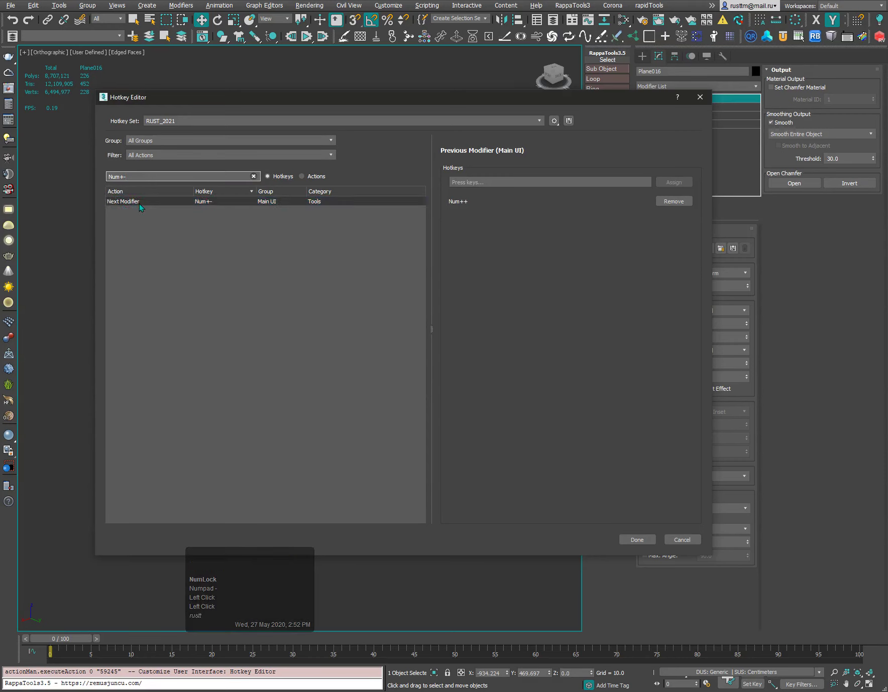
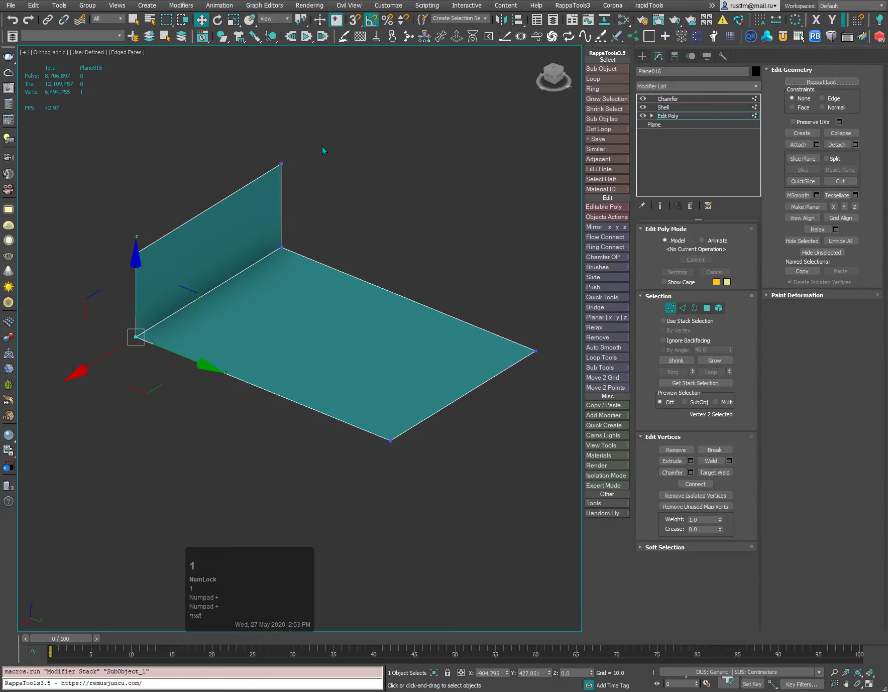
- In Edit Poly edge mode, extend the far edge into a new downward-folding side panel
{"action": "left_click", "coordinate": [284, 187]}
{"action": "key", "text": "2"}
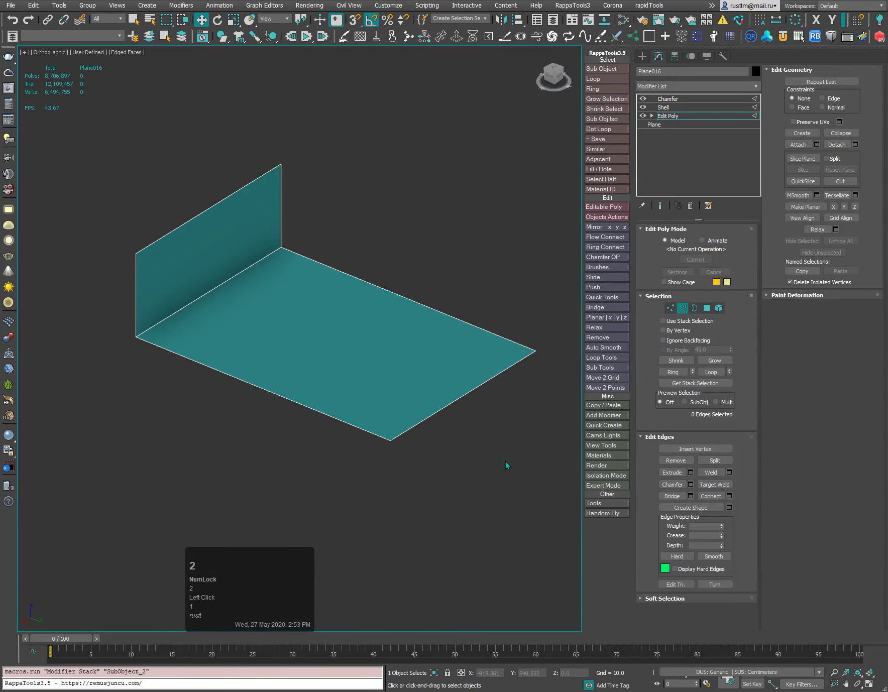
{"action": "left_click_drag", "start_coordinate": [471, 394], "coordinate": [474, 483]}
{"action": "key", "text": "ctrl+b"}
- Step down and up through the modifier stack with Num-/Num+ to review the levels from Plane upward
{"action": "key", "text": "KP_Subtract"}
{"action": "key", "text": "KP_Subtract"}
{"action": "key", "text": "KP_Add"}
{"action": "key", "text": "KP_Add"}
{"action": "key", "text": "KP_Subtract"}
{"action": "key", "text": "KP_Subtract"}
{"action": "left_click", "coordinate": [409, 206]}
{"action": "double_click", "coordinate": [372, 148]}
- Return up to the Chamfer level with Num+ and deselect the finished three-sided panel
{"action": "key", "text": "KP_Add"}
{"action": "key", "text": "KP_Add"}
{"action": "key", "text": "KP_Add"}
{"action": "left_click", "coordinate": [376, 178]}
{"action": "key", "text": "KP_Add"}
{"action": "double_click", "coordinate": [451, 176]}
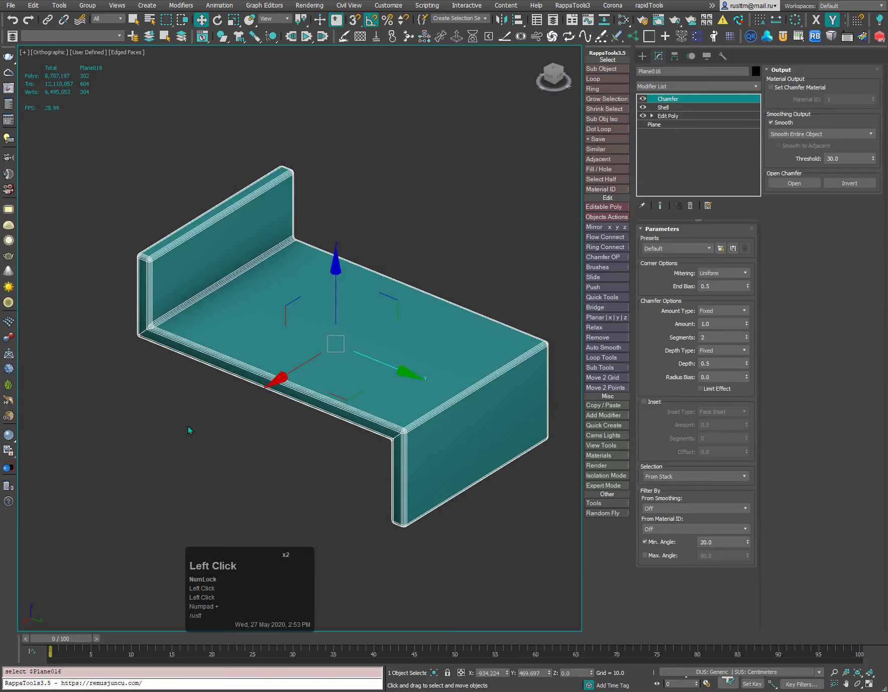
{"action": "key", "text": "KP_Add"}
{"action": "key", "text": "KP_Add"}
{"action": "key", "text": "KP_Add"}
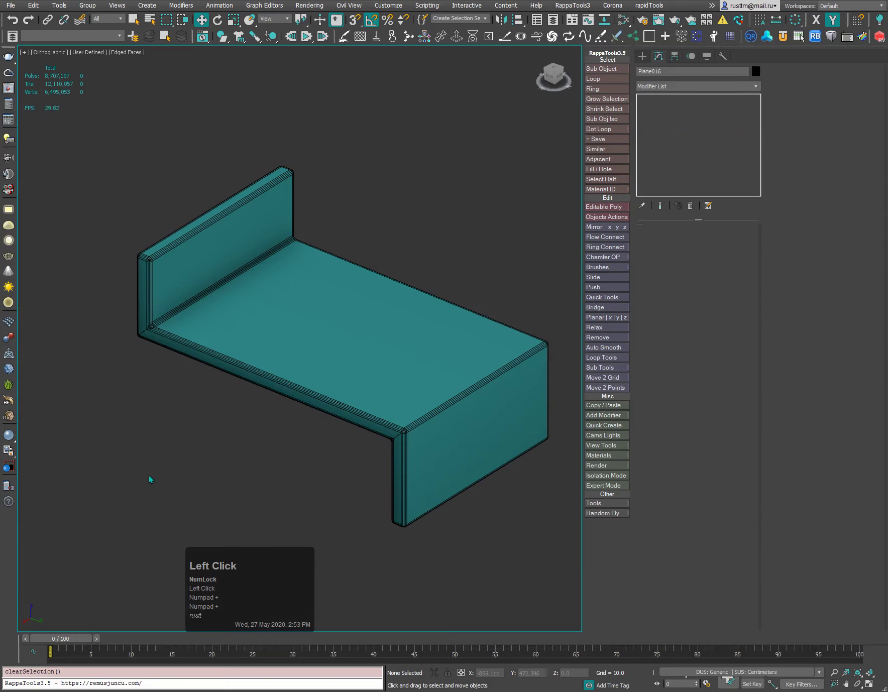